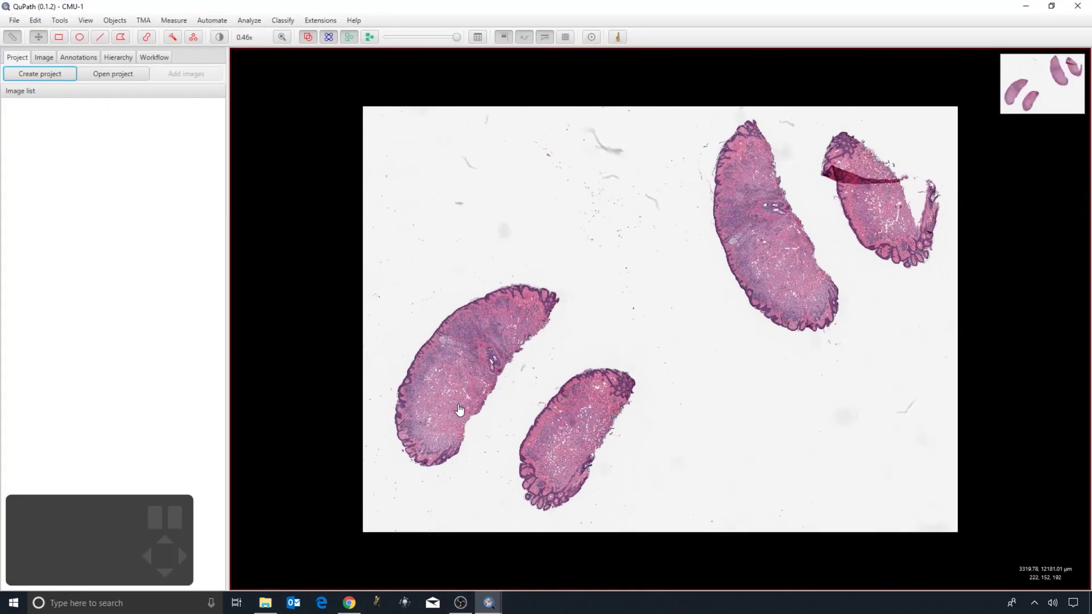
Zoom into the tissue with the wheel and number-key magnifications, panning across the magnified area
{"action": "scroll", "scroll_direction": "up", "scroll_amount": 3}
{"action": "scroll", "scroll_direction": "down", "scroll_amount": 3}
{"action": "scroll", "scroll_direction": "up", "scroll_amount": 3}
{"action": "scroll", "scroll_direction": "up", "scroll_amount": 3}
{"action": "left_click_drag", "start_coordinate": [471, 350], "coordinate": [447, 352]}
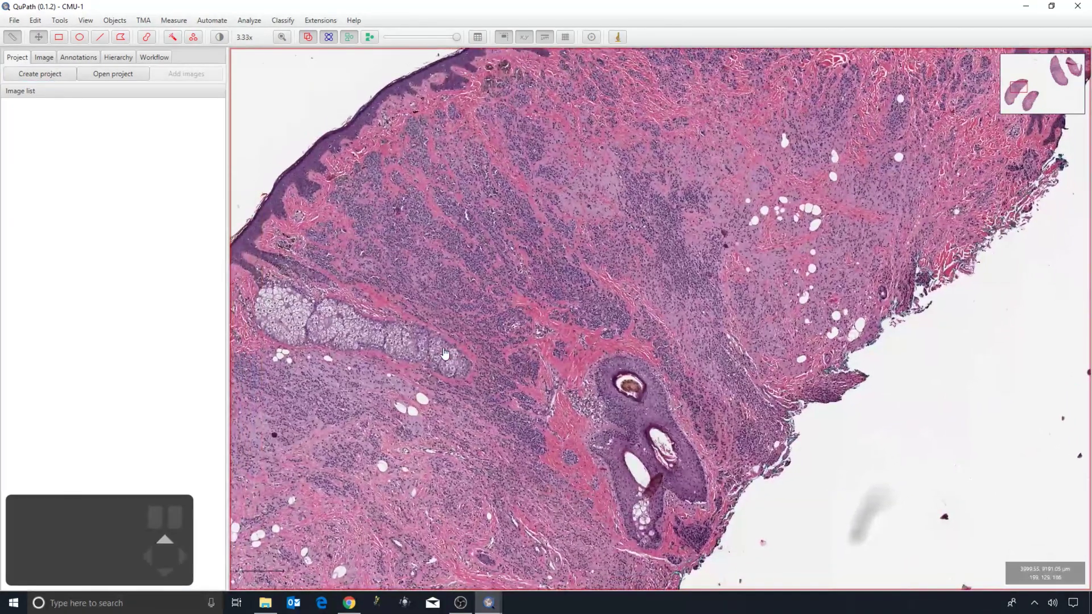
{"action": "key", "text": "2"}
{"action": "key", "text": "3"}
{"action": "key", "text": "2"}
{"action": "scroll", "scroll_direction": "up", "scroll_amount": 3}
{"action": "key", "text": "1"}
{"action": "key", "text": "2"}
{"action": "key", "text": "3"}
{"action": "scroll", "scroll_direction": "up", "scroll_amount": 3}
{"action": "key", "text": "2"}
{"action": "key", "text": "1"}
{"action": "scroll", "scroll_direction": "up", "scroll_amount": 3}
{"action": "scroll", "scroll_direction": "up", "scroll_amount": 3}
{"action": "key", "text": "m"}
{"action": "left_click_drag", "start_coordinate": [443, 376], "coordinate": [534, 273]}
{"action": "scroll", "scroll_direction": "up", "scroll_amount": 3}
{"action": "scroll", "scroll_direction": "up", "scroll_amount": 3}
{"action": "scroll", "scroll_direction": "down", "scroll_amount": 3}
{"action": "scroll", "scroll_direction": "down", "scroll_amount": 3}
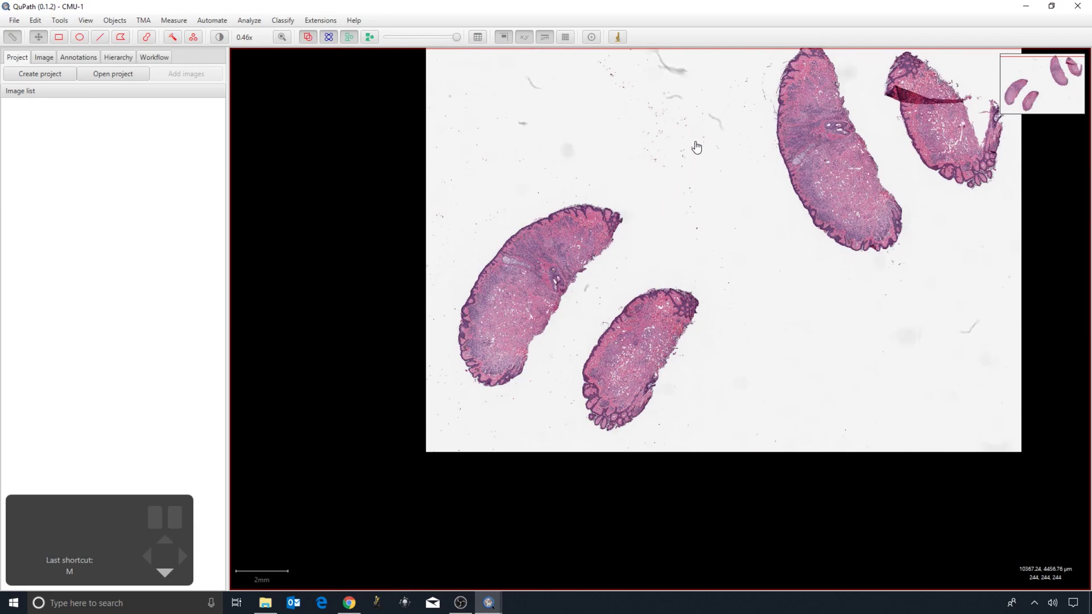
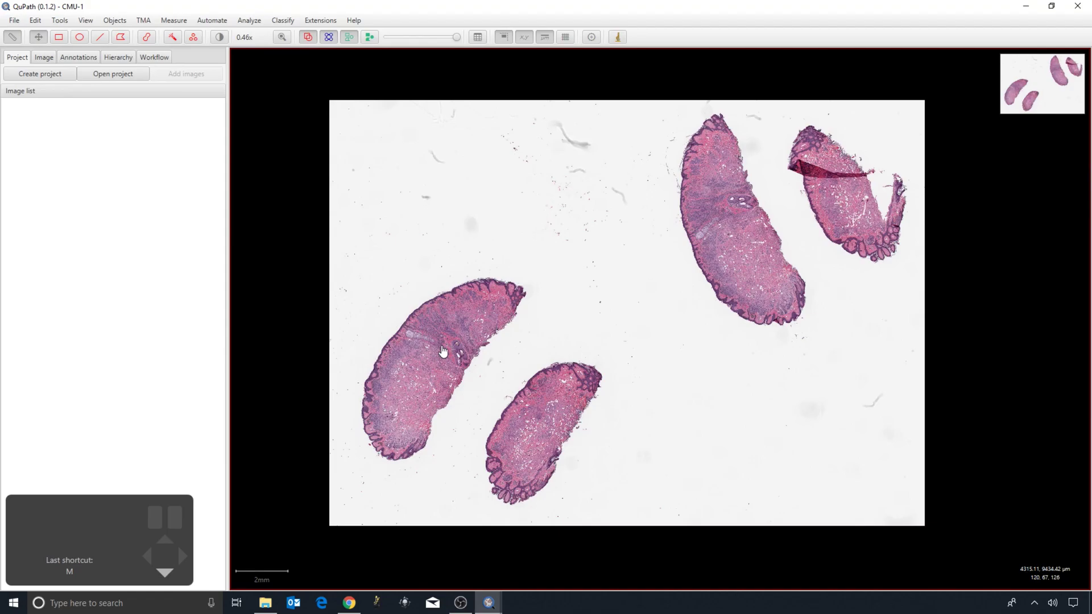
Zoom back out and pan across the slide to survey other tissue regions
{"action": "scroll", "scroll_direction": "up", "scroll_amount": 3}
{"action": "scroll", "scroll_direction": "down", "scroll_amount": 3}
{"action": "scroll", "scroll_direction": "down", "scroll_amount": 3}
{"action": "left_click_drag", "start_coordinate": [501, 282], "coordinate": [266, 393]}
{"action": "scroll", "scroll_direction": "down", "scroll_amount": 3}
{"action": "scroll", "scroll_direction": "down", "scroll_amount": 3}
{"action": "left_click_drag", "start_coordinate": [665, 300], "coordinate": [721, 278]}
{"action": "scroll", "scroll_direction": "down", "scroll_amount": 3}
{"action": "scroll", "scroll_direction": "up", "scroll_amount": 3}
{"action": "scroll", "scroll_direction": "down", "scroll_amount": 3}
{"action": "scroll", "scroll_direction": "down", "scroll_amount": 3}
Work the controls at the top right of the QuPath window while stepping the zoom further out
{"action": "left_click", "coordinate": [1025, 85]}
{"action": "scroll", "scroll_direction": "down", "scroll_amount": 3}
{"action": "left_click", "coordinate": [1019, 95]}
{"action": "scroll", "scroll_direction": "down", "scroll_amount": 3}
{"action": "left_click", "coordinate": [1035, 100]}
{"action": "scroll", "scroll_direction": "down", "scroll_amount": 3}
{"action": "left_click", "coordinate": [1052, 68]}
{"action": "left_click", "coordinate": [1062, 79]}
{"action": "left_click", "coordinate": [1062, 64]}
{"action": "scroll", "scroll_direction": "down", "scroll_amount": 3}
{"action": "left_click", "coordinate": [1022, 84]}
{"action": "scroll", "scroll_direction": "down", "scroll_amount": 3}
{"action": "left_click", "coordinate": [791, 299]}
{"action": "scroll", "scroll_direction": "down", "scroll_amount": 3}
Nudge the view with the arrow keys, zoom out to the overview and recentre the slide
{"action": "key", "text": "Right"}
{"action": "key", "text": "Right"}
{"action": "key", "text": "Left"}
{"action": "key", "text": "Down"}
{"action": "key", "text": "Up"}
{"action": "key", "text": "Up"}
{"action": "key", "text": "Left"}
{"action": "scroll", "scroll_direction": "down", "scroll_amount": 3}
{"action": "key", "text": "Right"}
{"action": "scroll", "scroll_direction": "down", "scroll_amount": 3}
{"action": "scroll", "scroll_direction": "down", "scroll_amount": 3}
{"action": "left_click_drag", "start_coordinate": [468, 393], "coordinate": [500, 326]}
{"action": "scroll", "scroll_direction": "down", "scroll_amount": 3}
{"action": "scroll", "scroll_direction": "up", "scroll_amount": 3}
{"action": "scroll", "scroll_direction": "down", "scroll_amount": 3}
Zoom in on the glandular structure to about 16x and centre the neighbouring tissue edge showing individual nuclei
{"action": "left_click", "coordinate": [51, 62]}
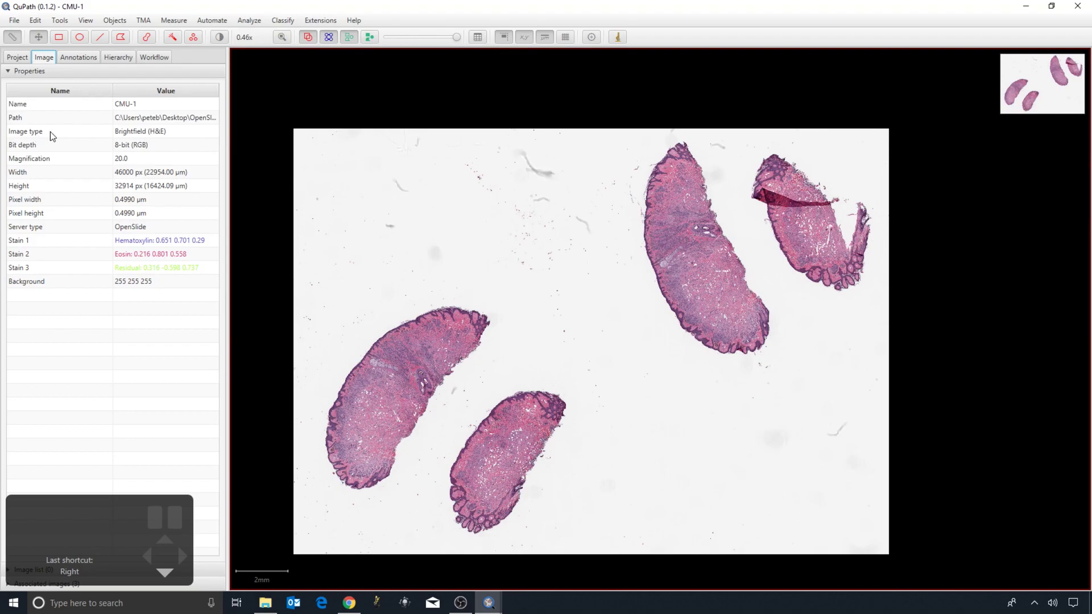
{"action": "scroll", "scroll_direction": "up", "scroll_amount": 3}
{"action": "left_click", "coordinate": [343, 335]}
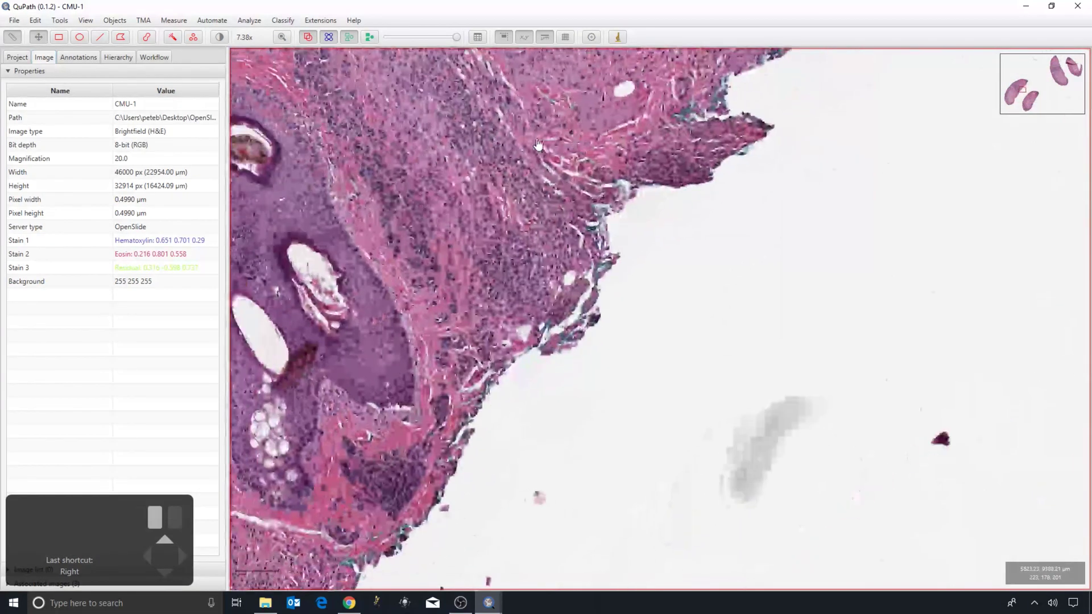
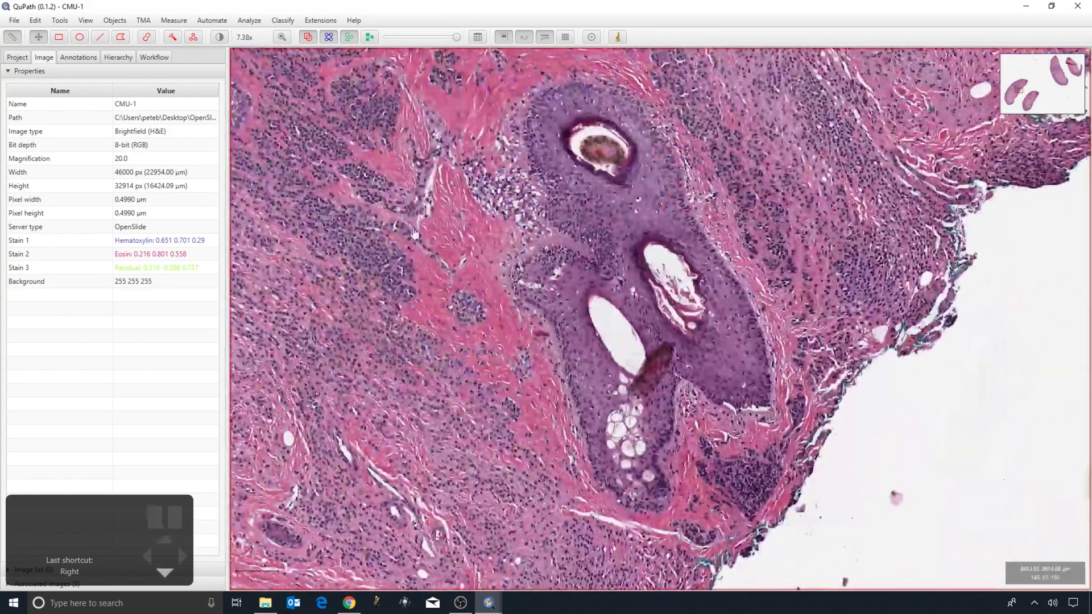
{"action": "scroll", "scroll_direction": "up", "scroll_amount": 3}
{"action": "left_click_drag", "start_coordinate": [654, 302], "coordinate": [531, 72]}
{"action": "scroll", "scroll_direction": "up", "scroll_amount": 3}
{"action": "scroll", "scroll_direction": "up", "scroll_amount": 3}
{"action": "left_click", "coordinate": [421, 352]}
{"action": "scroll", "scroll_direction": "up", "scroll_amount": 3}
{"action": "left_click_drag", "start_coordinate": [519, 306], "coordinate": [476, 260]}
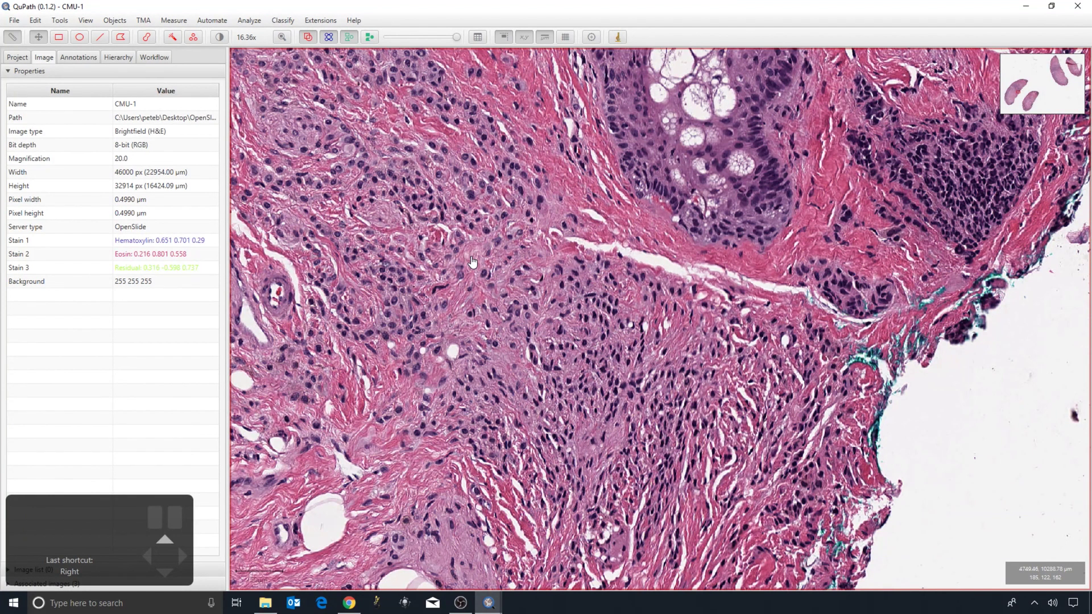
{"action": "key", "text": "2"}
{"action": "scroll", "scroll_direction": "up", "scroll_amount": 3}
{"action": "key", "text": "3"}
{"action": "key", "text": "2"}
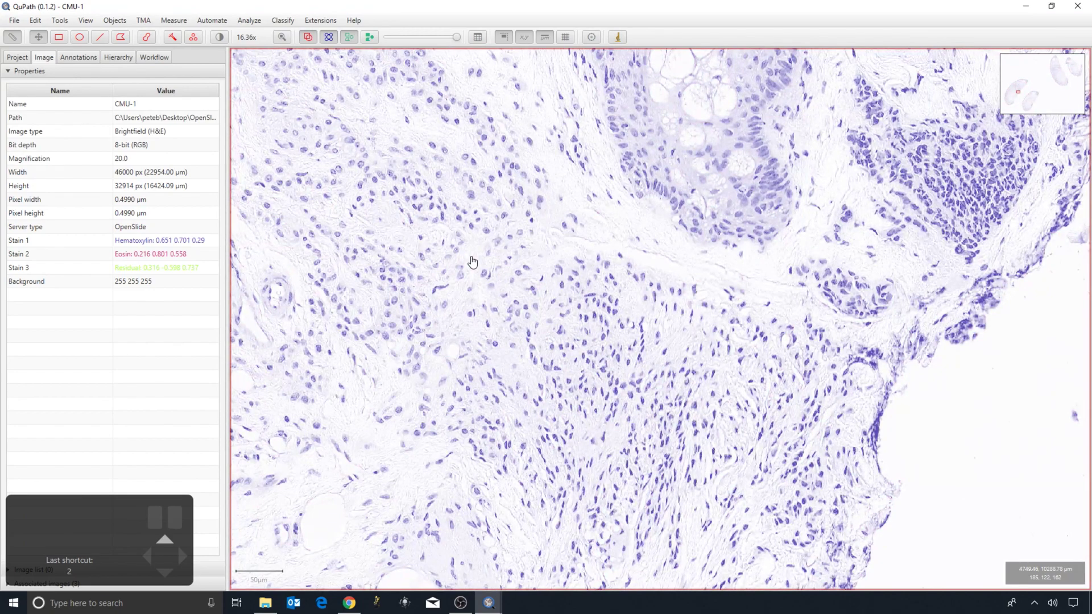
{"action": "key", "text": "3"}
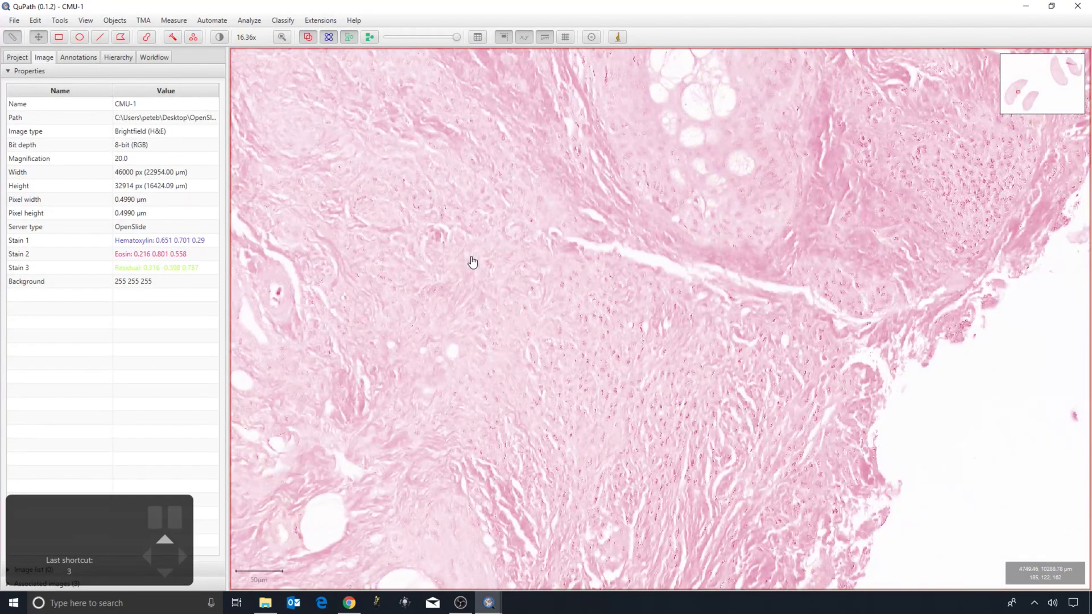
{"action": "key", "text": "4"}
{"action": "scroll", "scroll_direction": "up", "scroll_amount": 3}
{"action": "key", "text": "5"}
{"action": "key", "text": "6"}
{"action": "key", "text": "7"}
{"action": "key", "text": "6"}
{"action": "key", "text": "5"}
{"action": "key", "text": "4"}
{"action": "key", "text": "3"}
{"action": "scroll", "scroll_direction": "up", "scroll_amount": 3}
{"action": "key", "text": "2"}
{"action": "key", "text": "3"}
{"action": "scroll", "scroll_direction": "up", "scroll_amount": 3}
{"action": "key", "text": "1"}
{"action": "key", "text": "2"}
{"action": "scroll", "scroll_direction": "up", "scroll_amount": 3}
{"action": "key", "text": "3"}
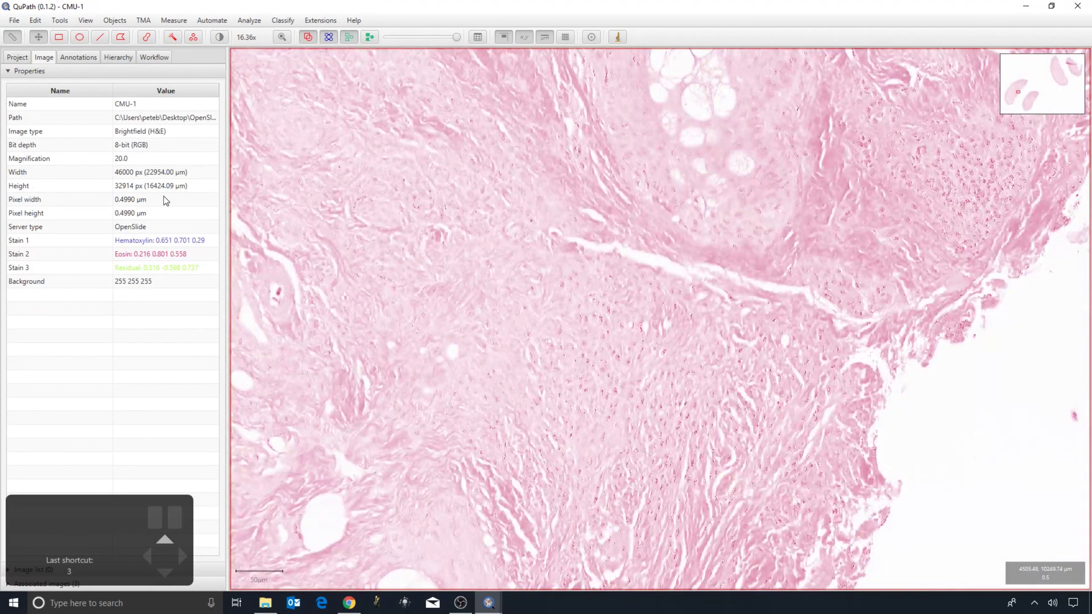
{"action": "key", "text": "1"}
{"action": "scroll", "scroll_direction": "up", "scroll_amount": 3}
Edit the Image type row, cycle through the types and confirm Brightfield (H-DAB) for CMU-1
{"action": "double_click", "coordinate": [168, 138]}
{"action": "scroll", "scroll_direction": "up", "scroll_amount": 3}
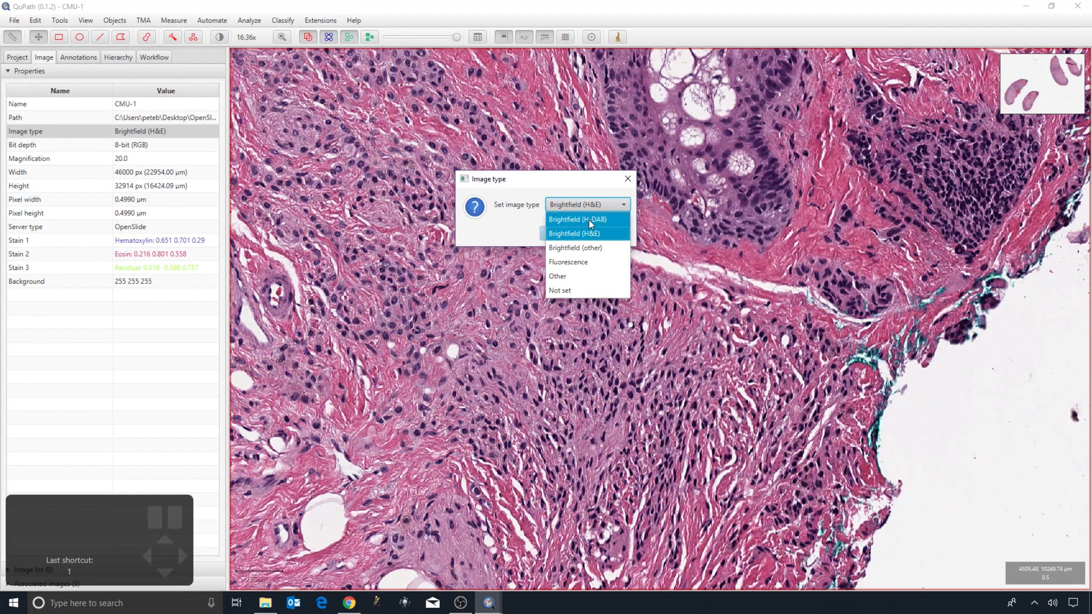
{"action": "left_click", "coordinate": [520, 245]}
{"action": "key", "text": "2"}
{"action": "key", "text": "3"}
{"action": "key", "text": "2"}
{"action": "key", "text": "3"}
{"action": "key", "text": "2"}
{"action": "key", "text": "1"}
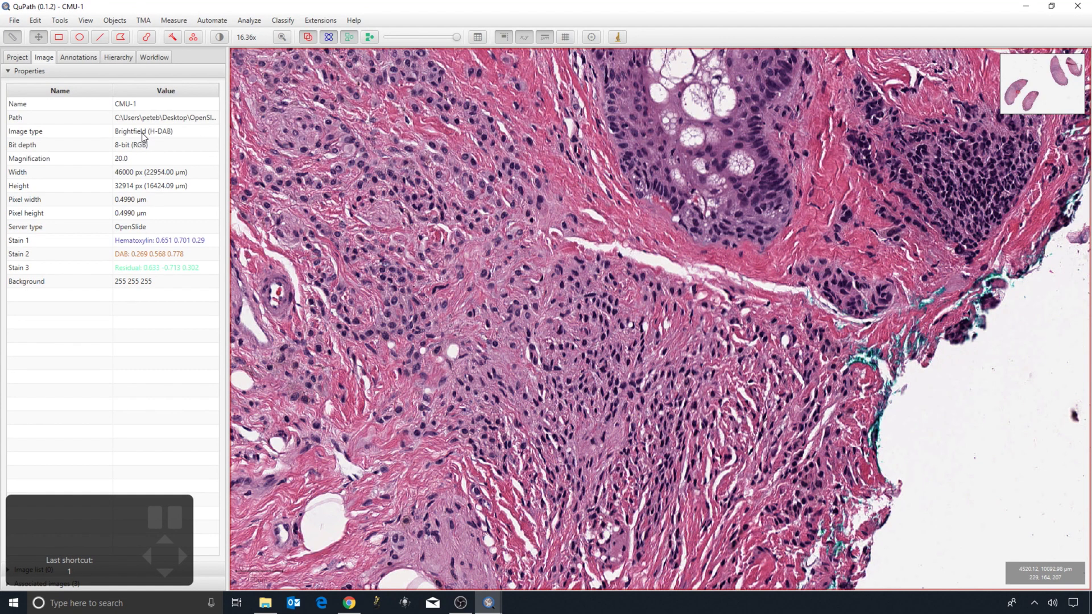
Reopen the Image type setting and restore Brightfield (H&E) for CMU-1
{"action": "double_click", "coordinate": [149, 138]}
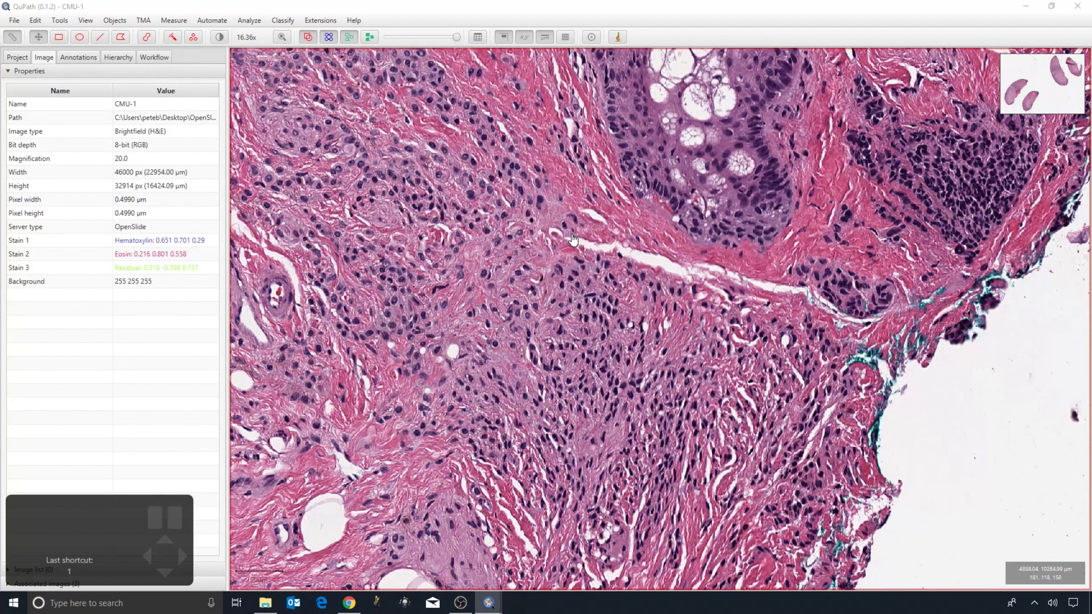
{"action": "left_click", "coordinate": [576, 236]}
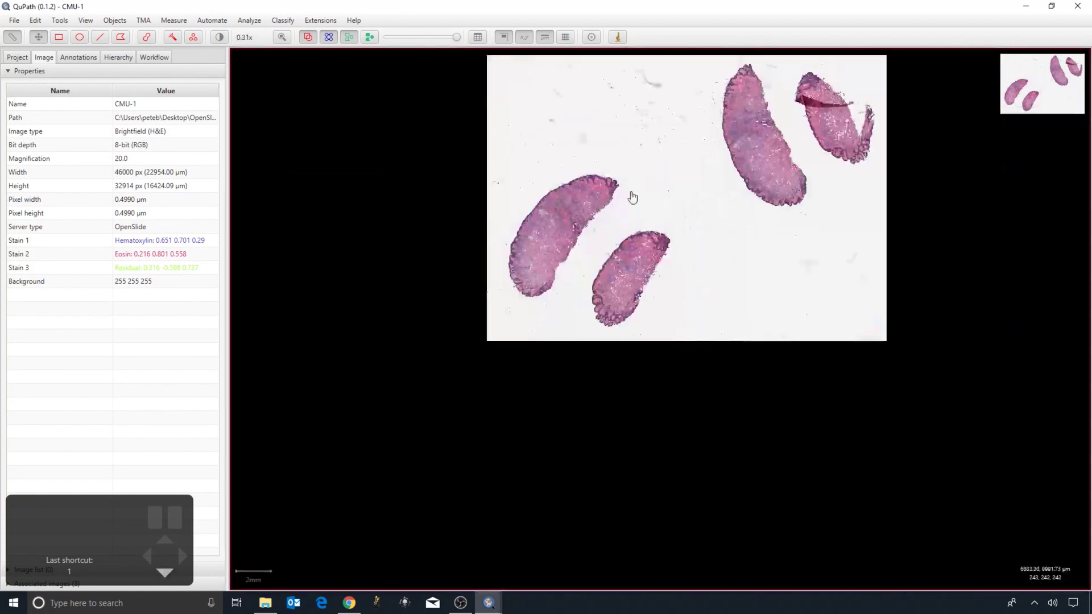